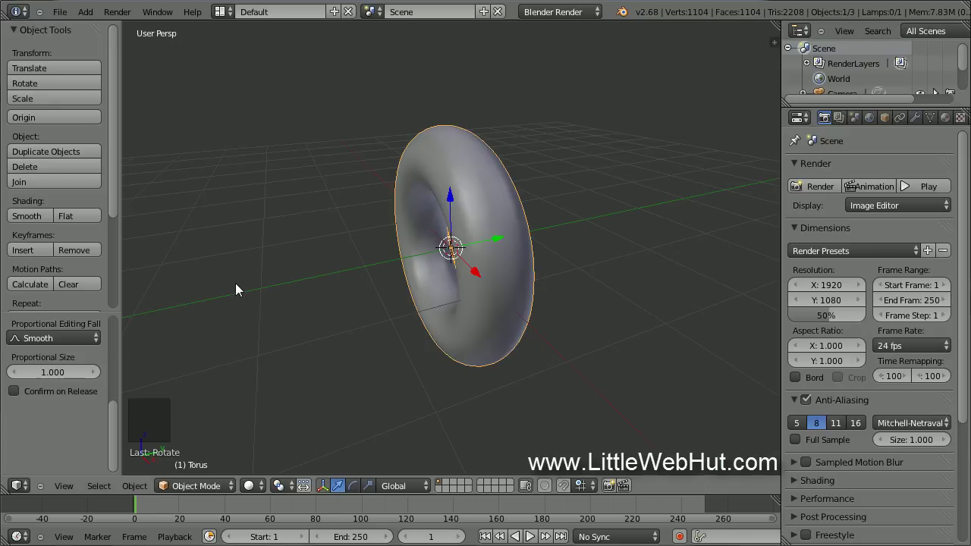
Step: Enter Edit Mode on the 1104-vertex torus, shown wireframe in front orthographic view
key("Tab")
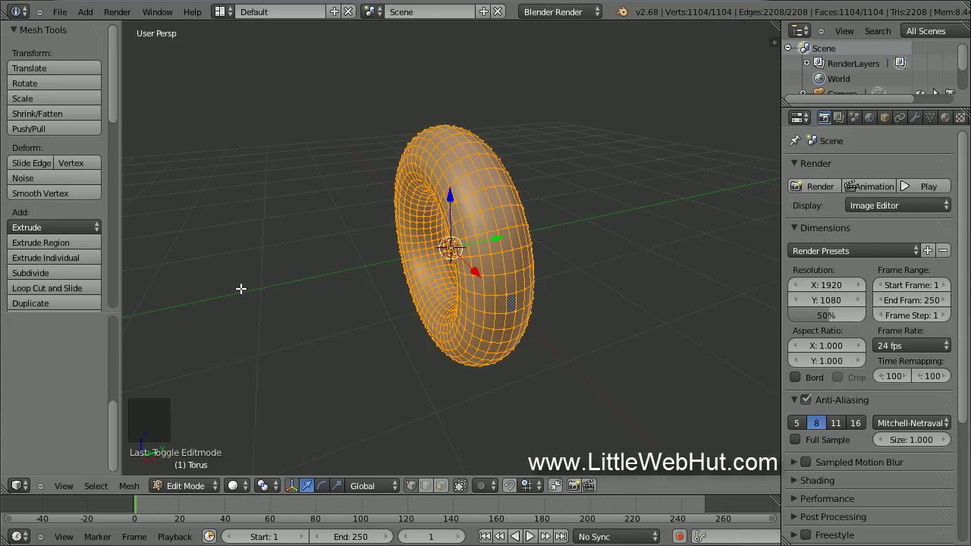
key("z")
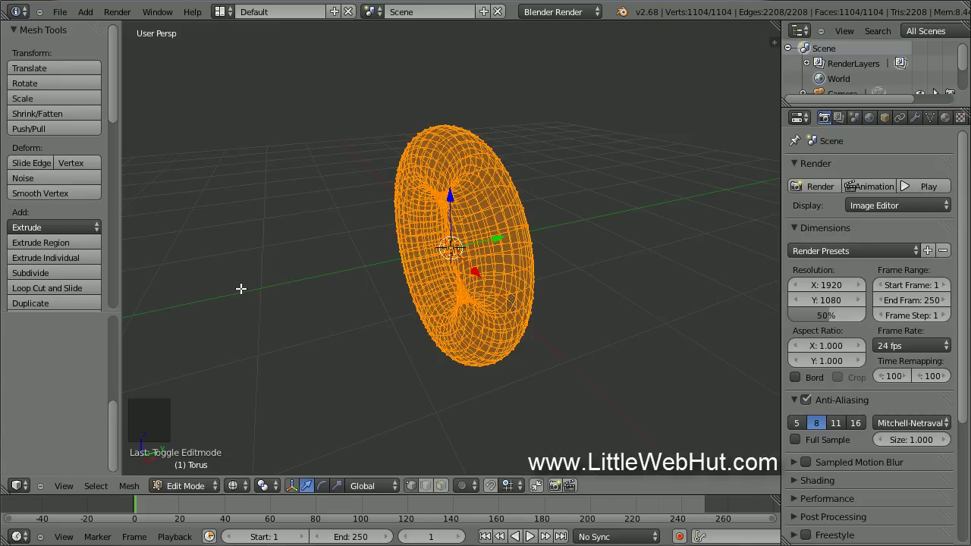
key("KP_5")
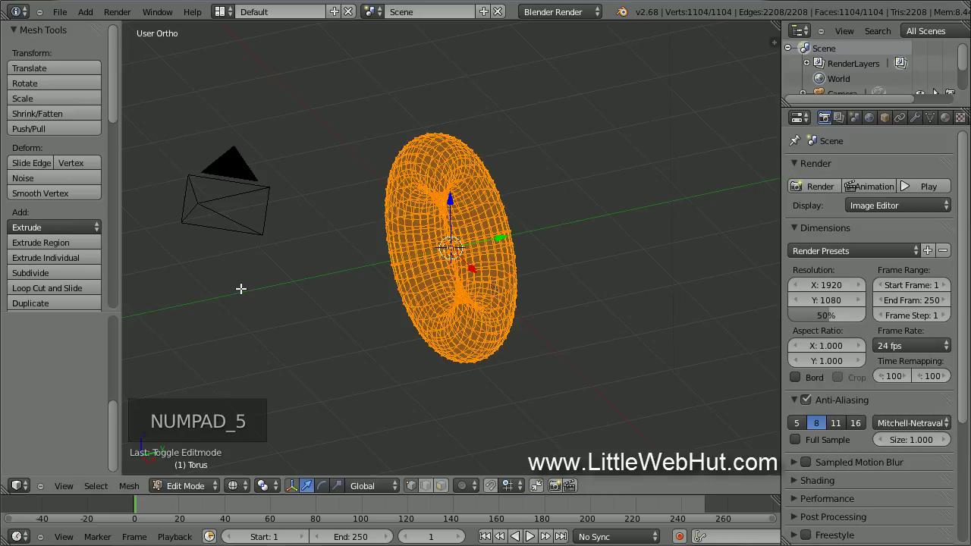
key("KP_1")
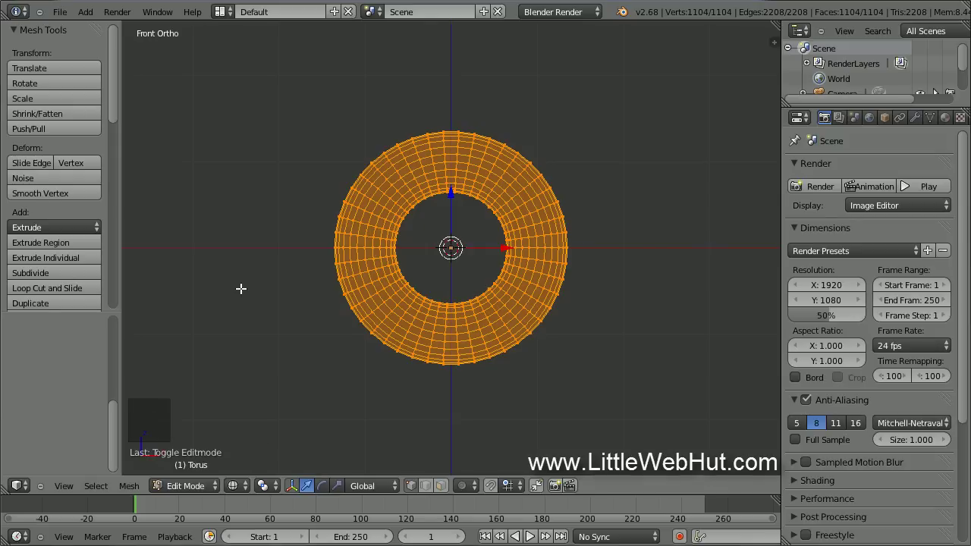
Step: Box-select the torus's right half and move it along X to form an elongated oval link
key("a")
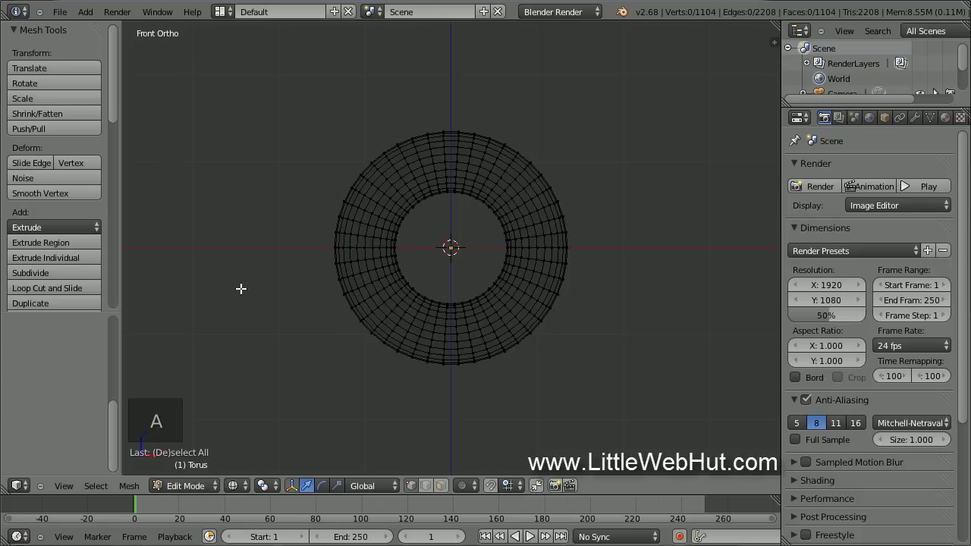
key("b")
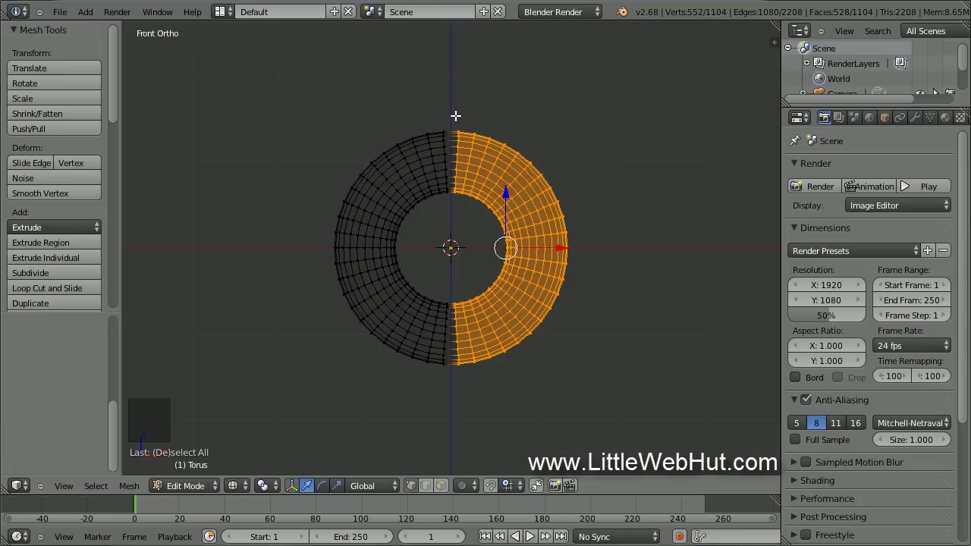
key("g")
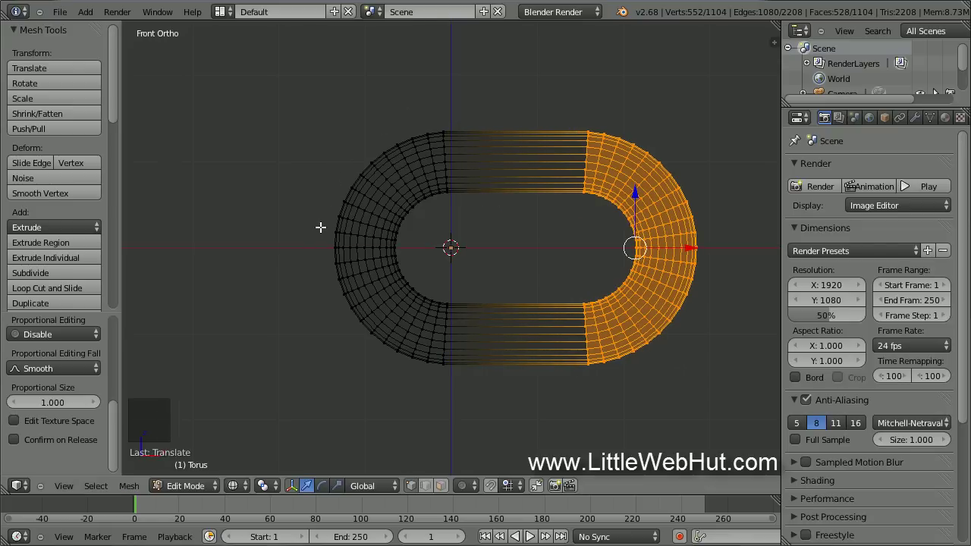
Step: Loop-cut the top straight section, squeeze the loops together and select the narrow middle band
key("ctrl+r")
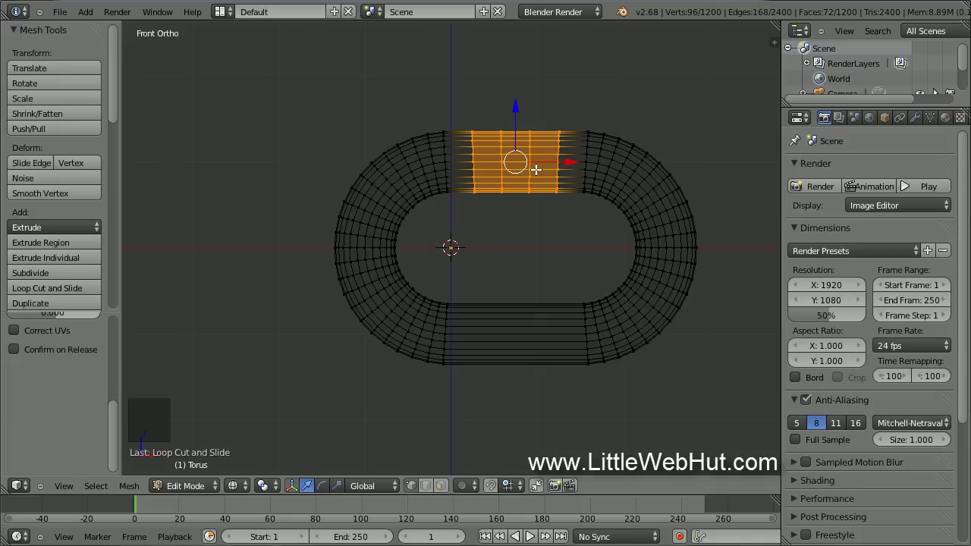
key("s")
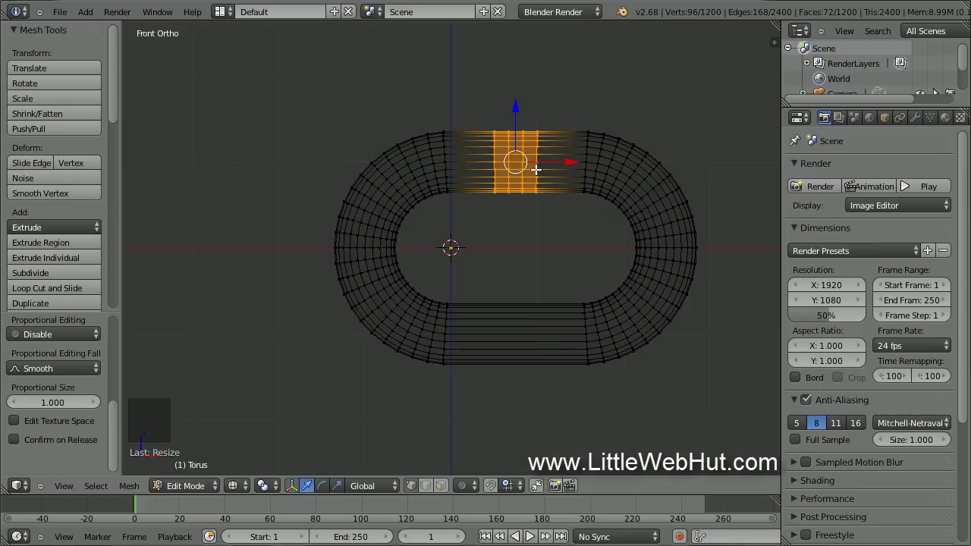
key("a")
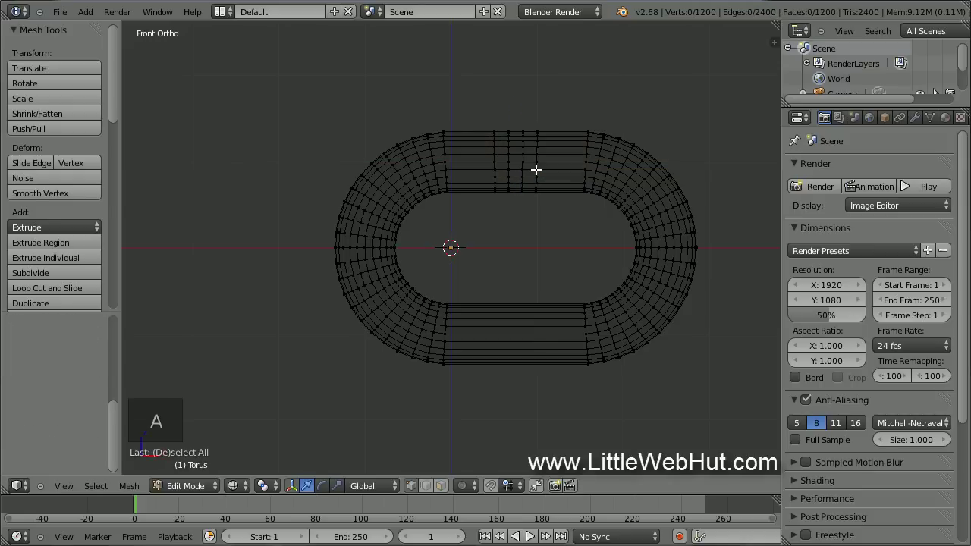
key("b")
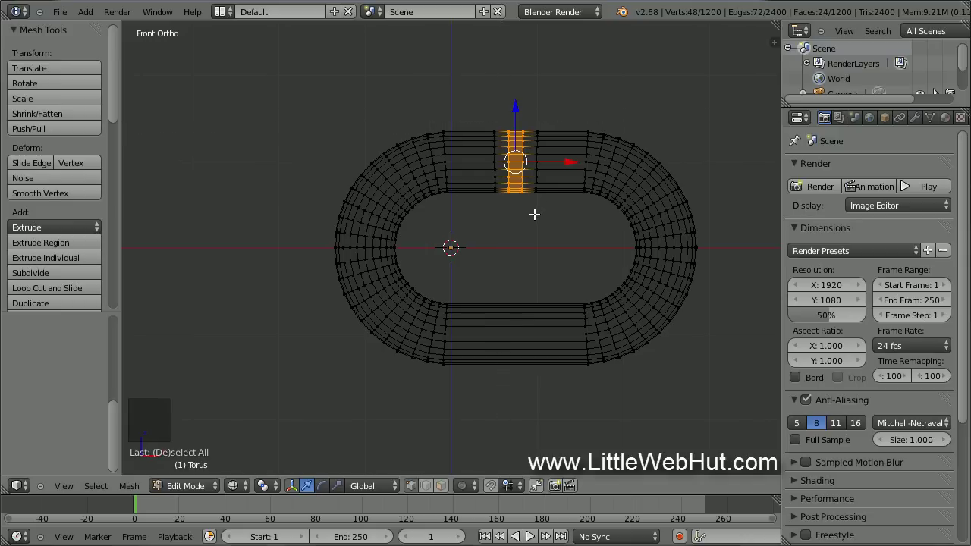
key("s")
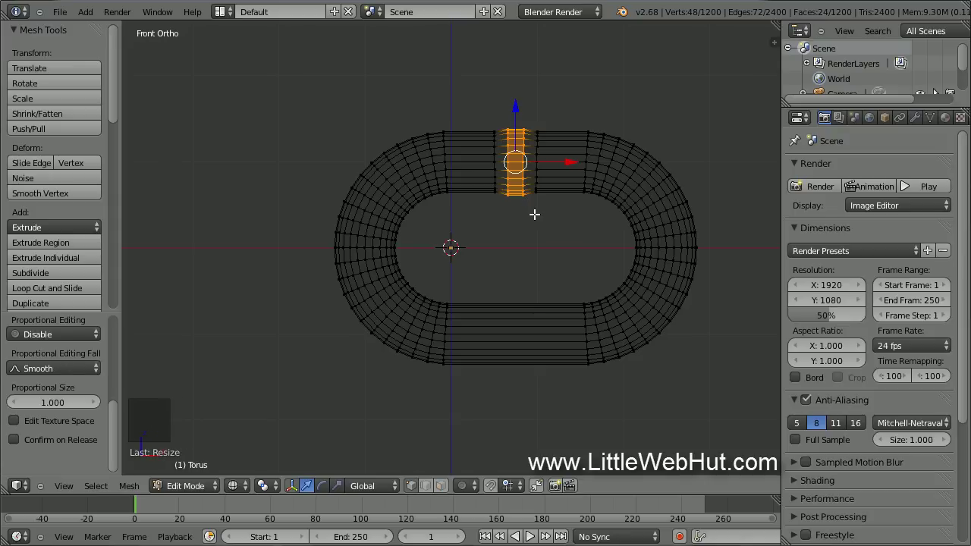
Step: Scale the middle band along one axis into a bulge and return to Object Mode
key("s")
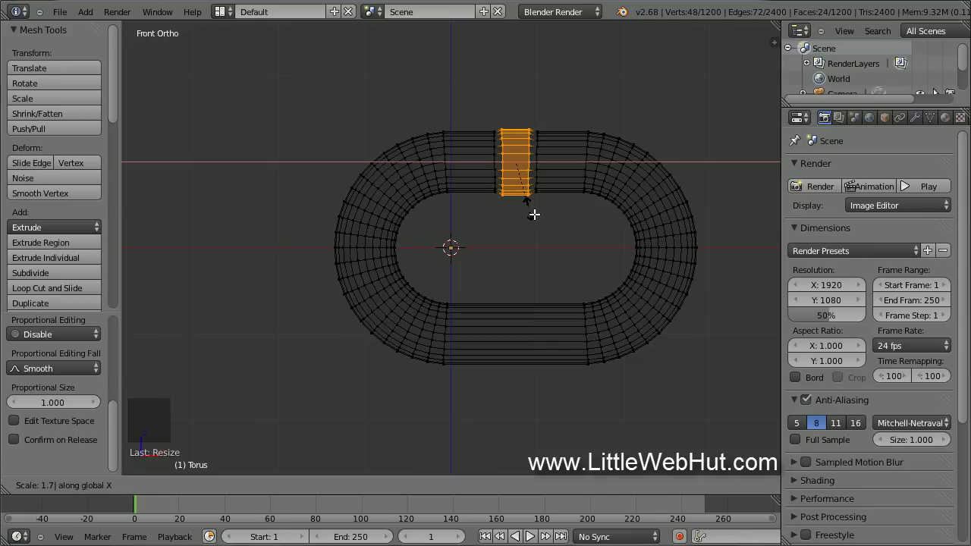
key("Tab")
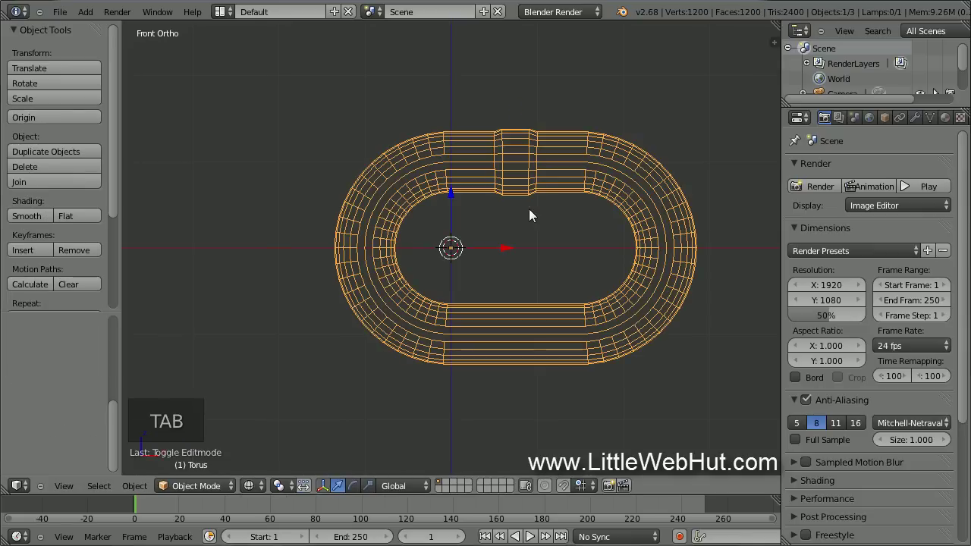
Step: Show the link solid-shaded and assign it a new material, Material.001
key("z")
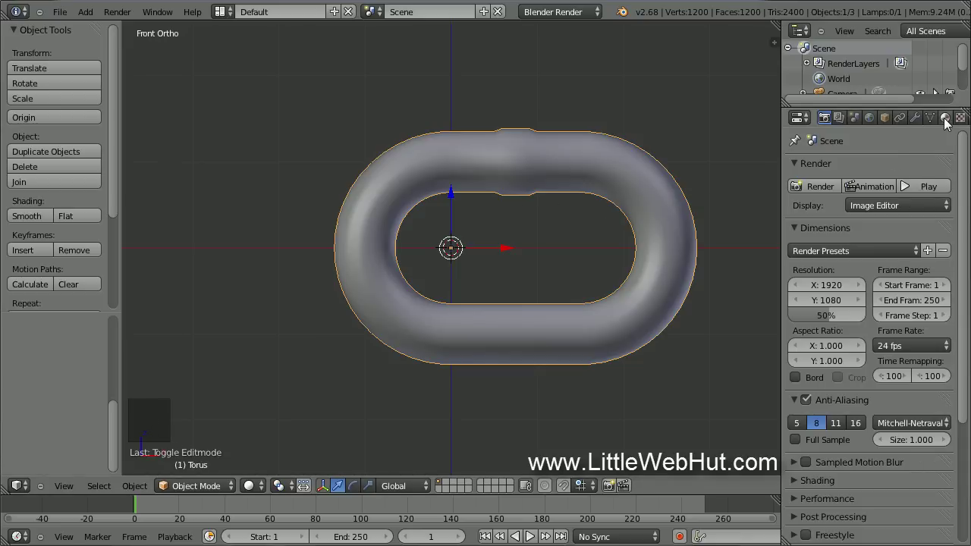
left_click(951, 122)
left_click(857, 220)
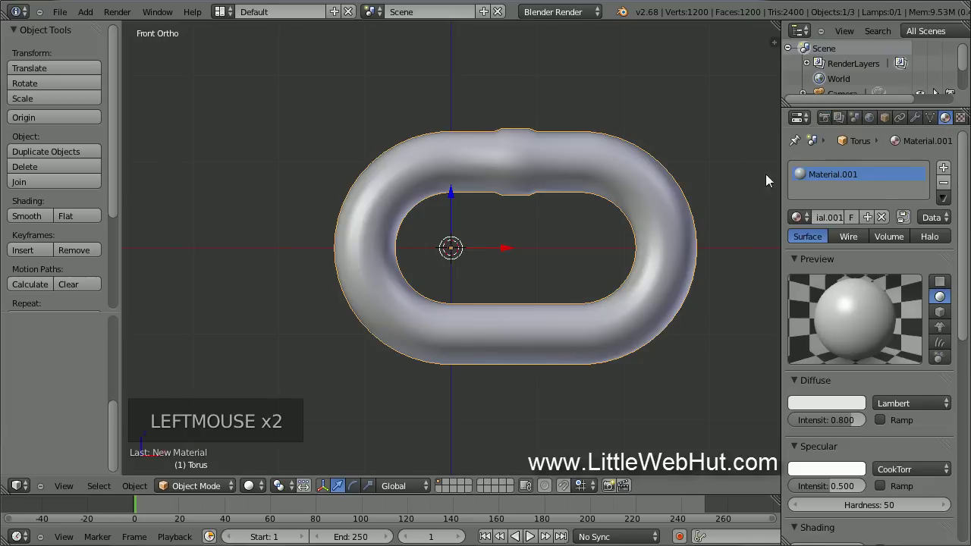
Step: Switch to Cycles Render and make Material.001 node-based with an Anisotropic BSDF surface
left_click(598, 13)
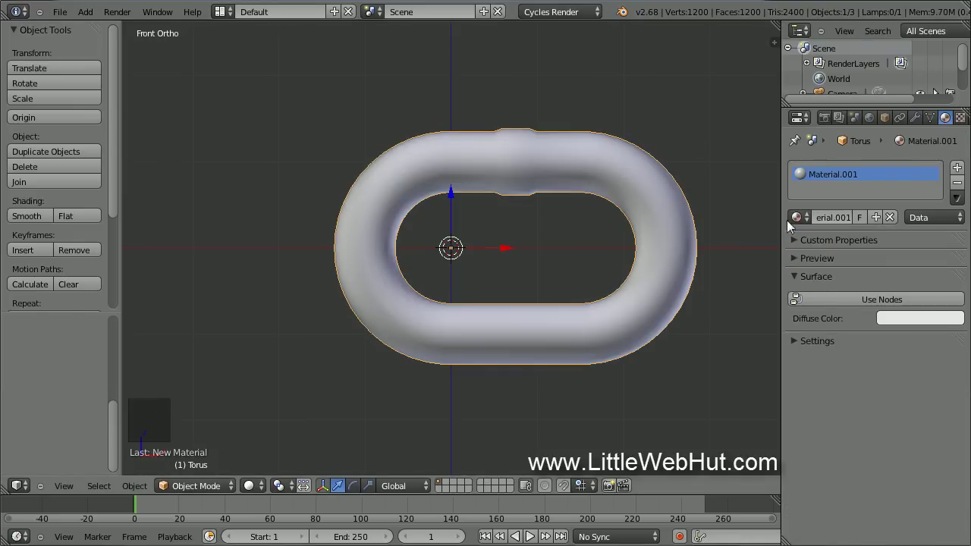
left_click(862, 302)
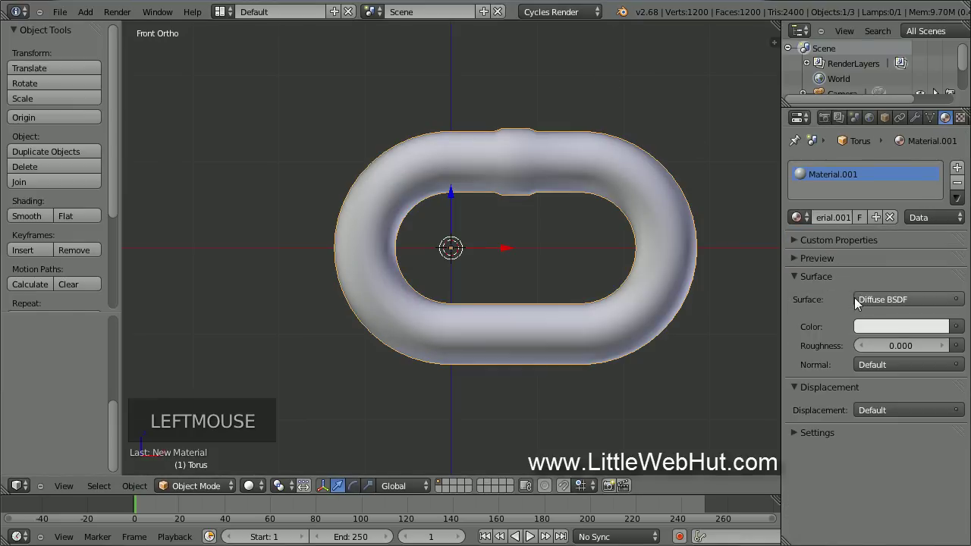
left_click(912, 304)
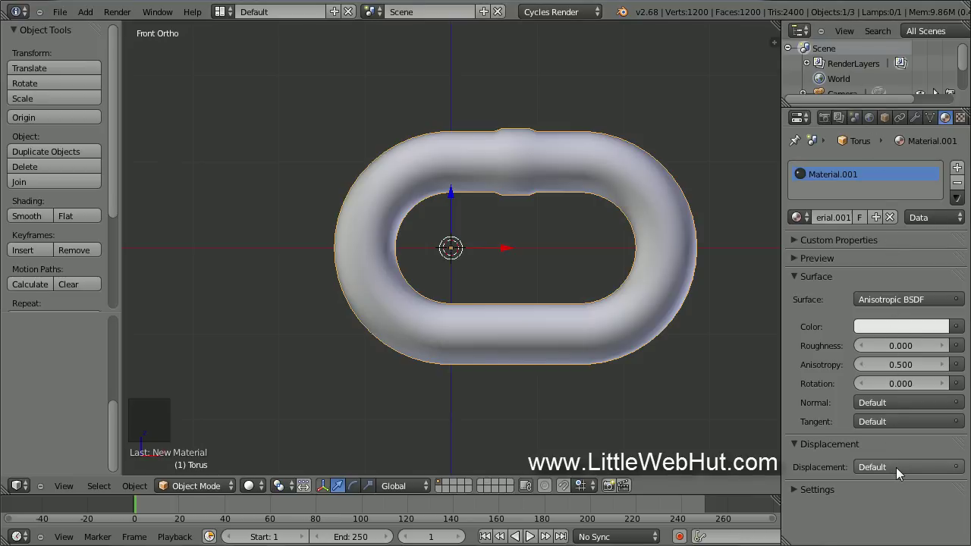
Step: Set Displacement to an Image Texture loading ground.jpg from C:\demo
left_click(904, 473)
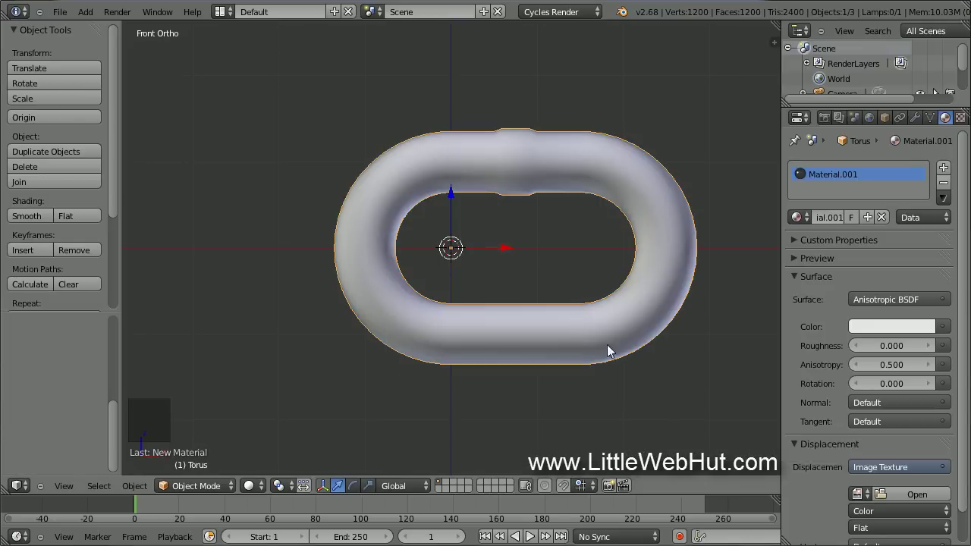
left_click(903, 496)
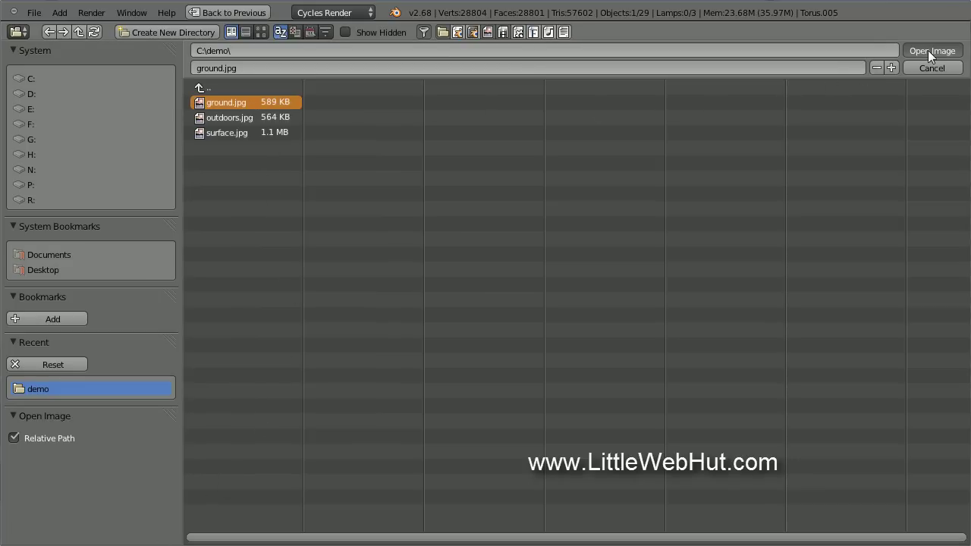
left_click(944, 56)
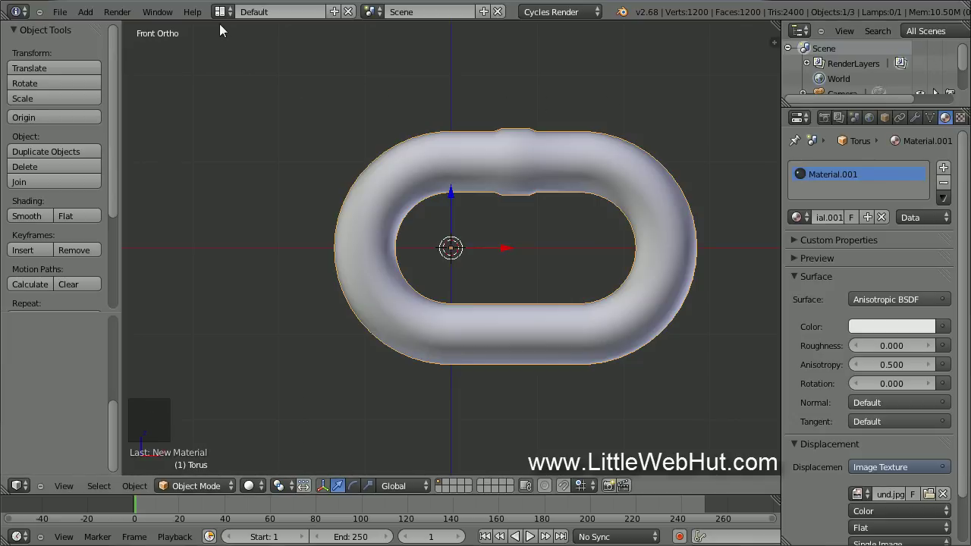
Step: Bring up the screen layout list to reach the node editor for the Multiply node
left_click(224, 16)
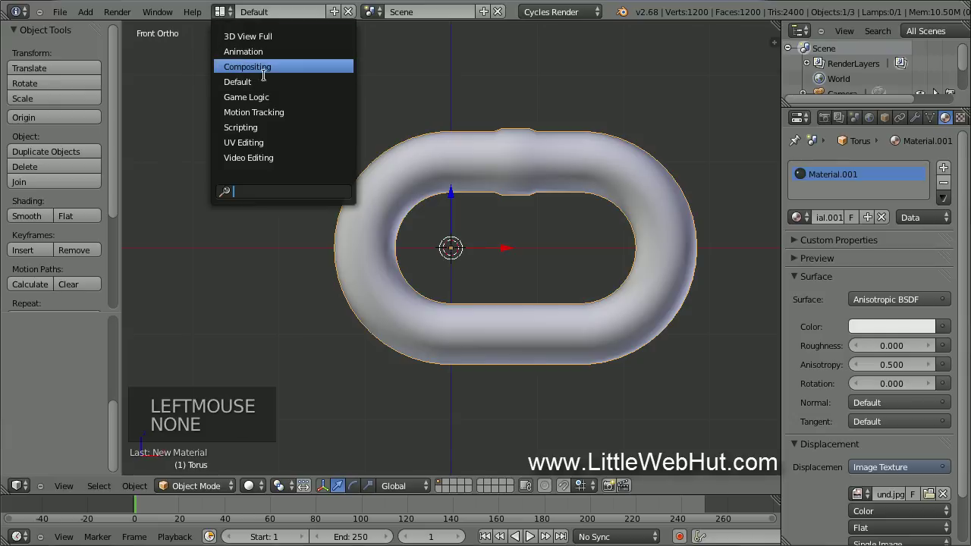
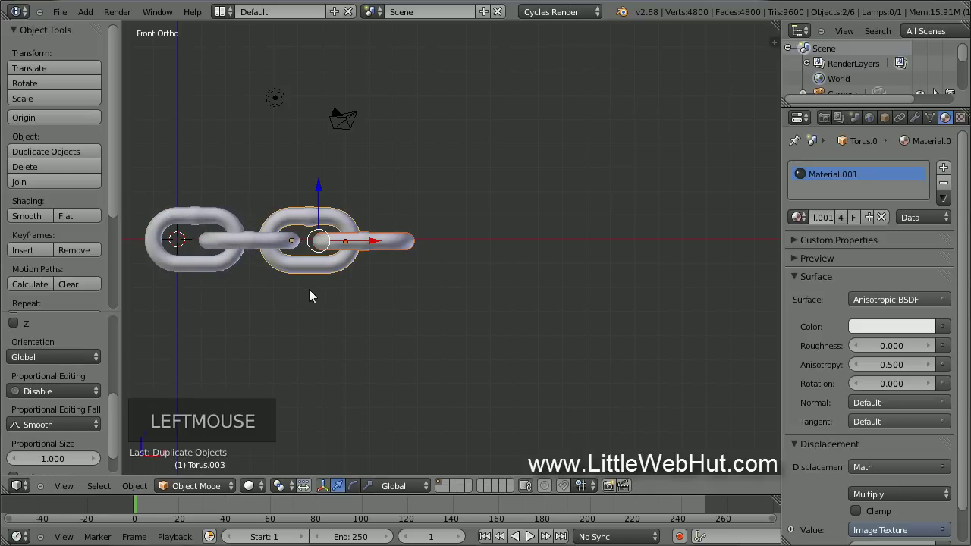
Step: Duplicate link pairs twice along X to extend the chain, then recentre the view
key("shift+d")
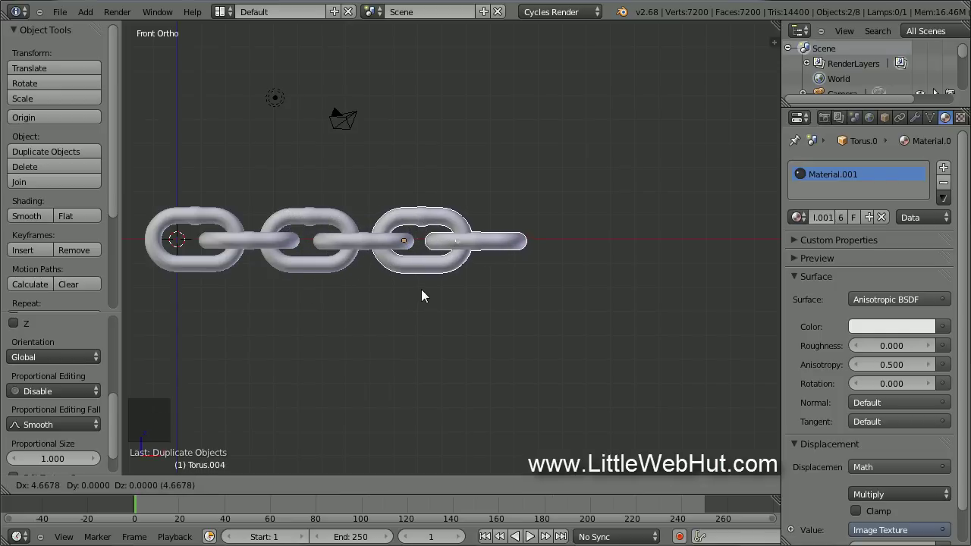
left_click(428, 294)
key("shift+d")
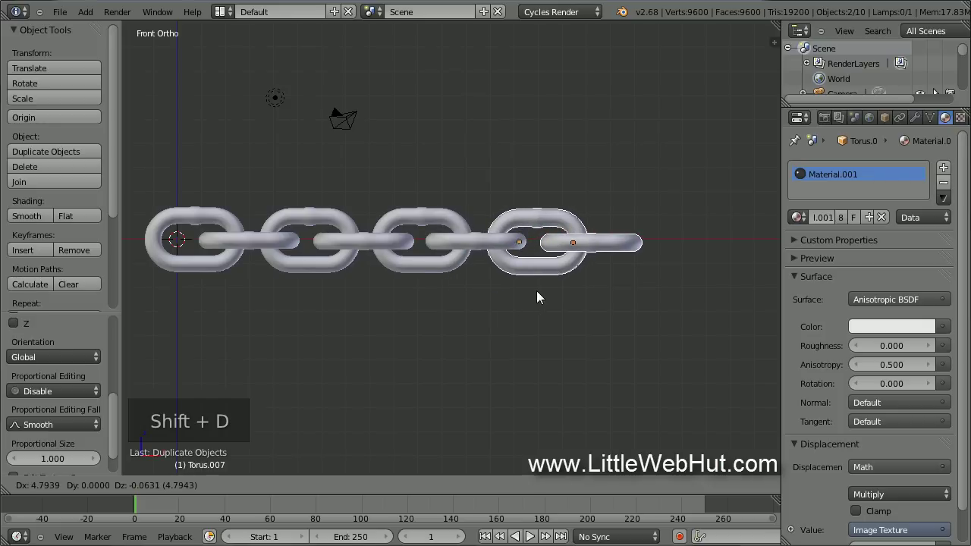
left_click(542, 295)
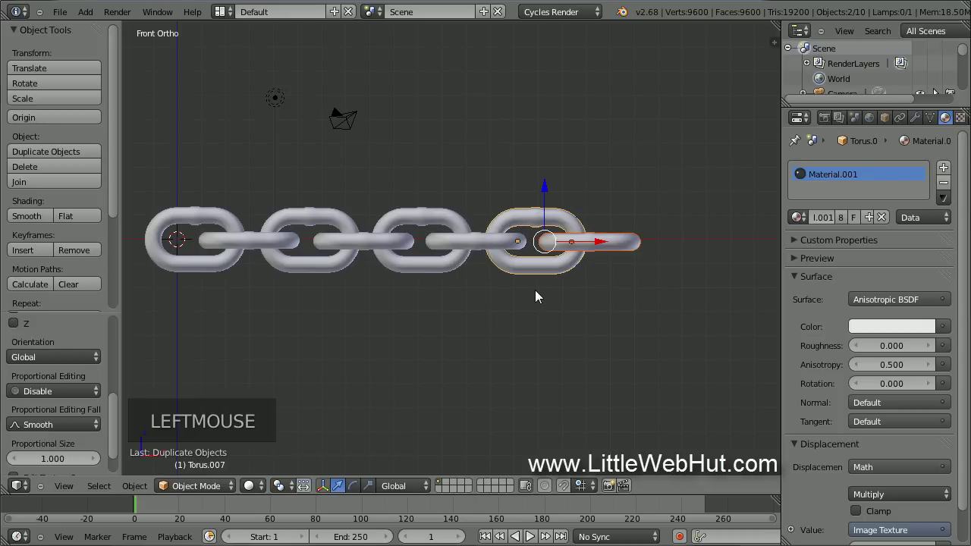
scroll("down", 3)
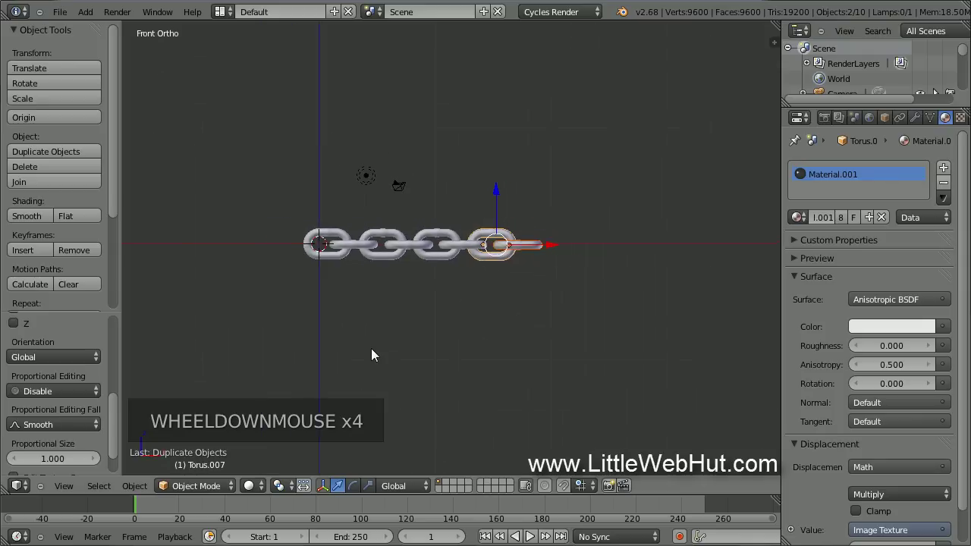
middle_click(436, 332)
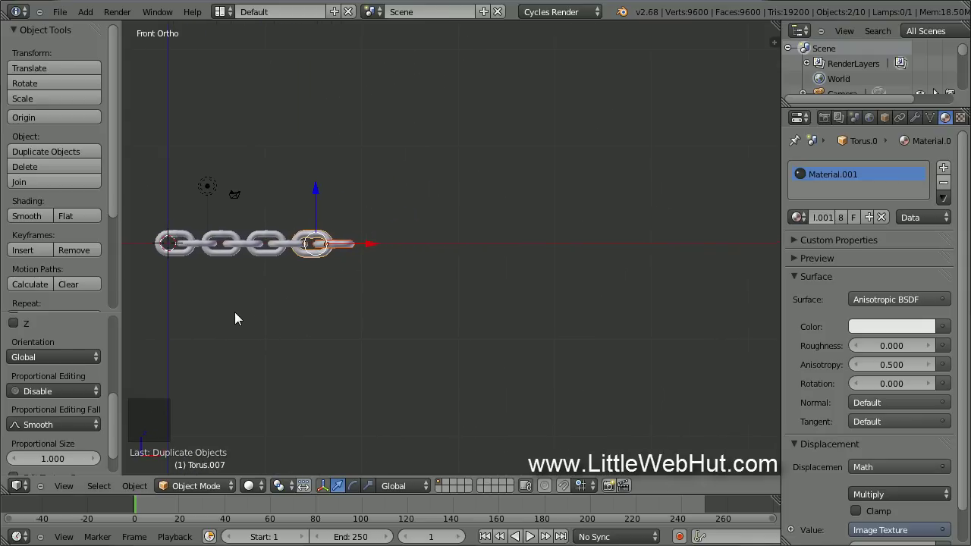
left_click(149, 213)
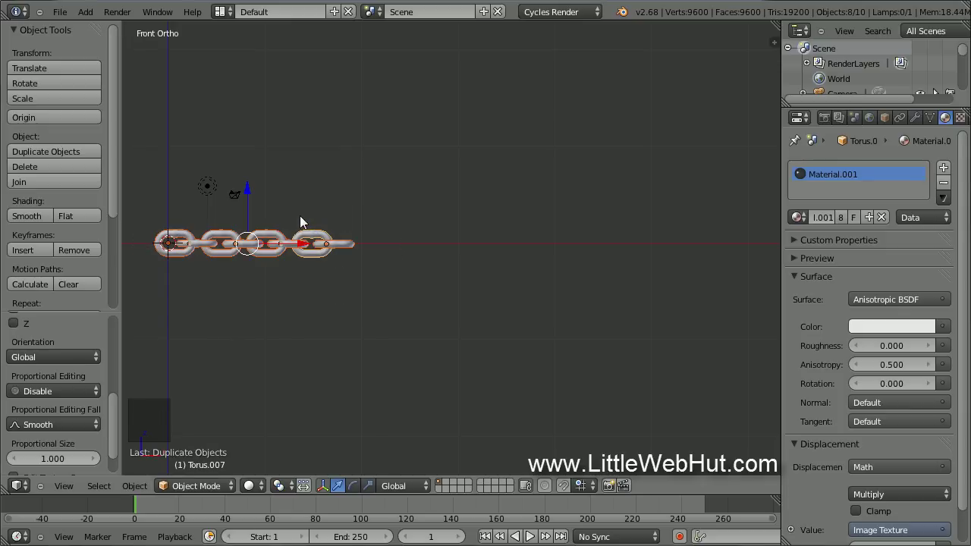
Step: Duplicate the four-link group twice more to complete a straight row of twelve links
key("shift+d")
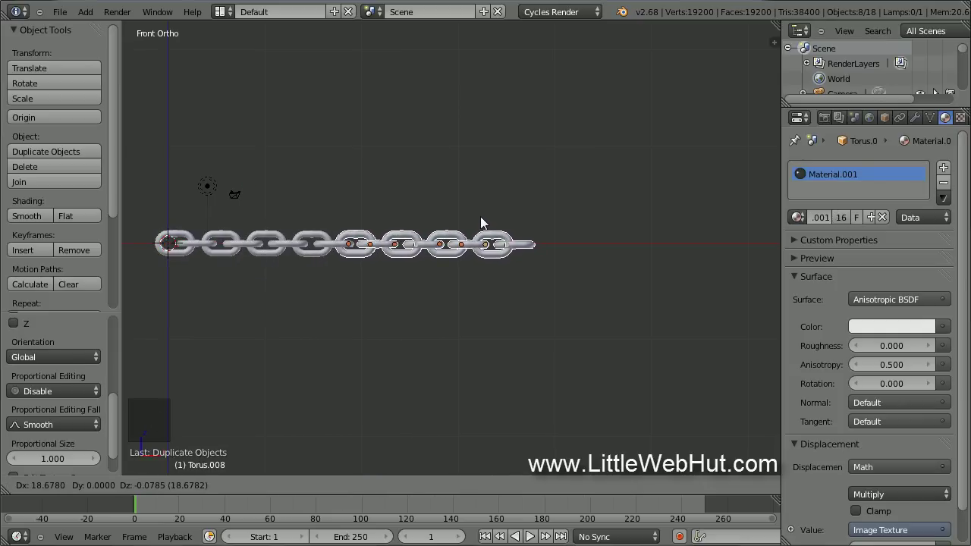
left_click(487, 221)
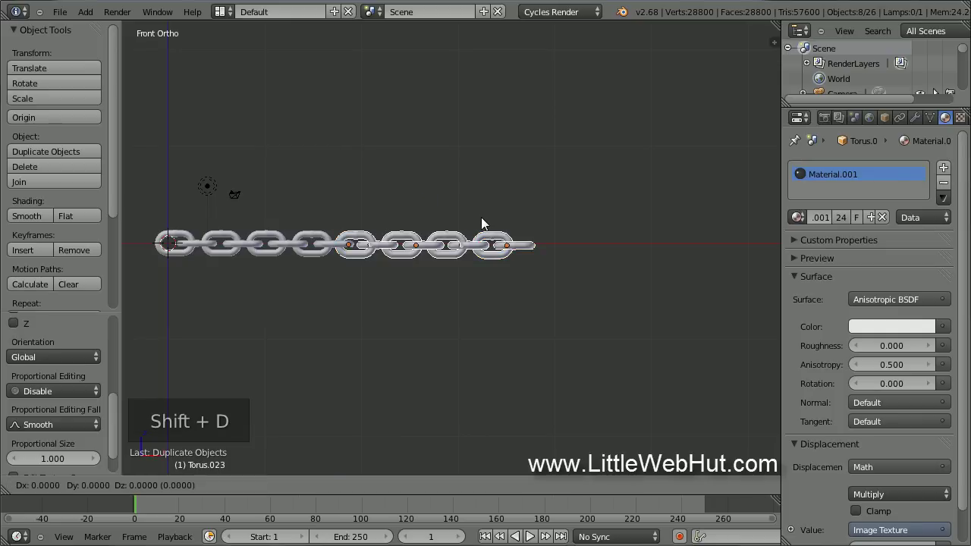
key("shift+d")
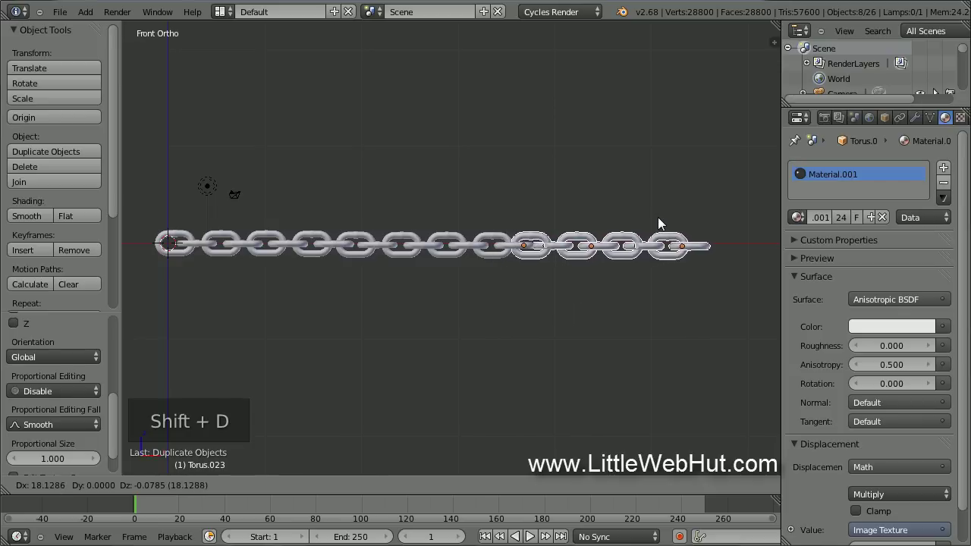
left_click(669, 222)
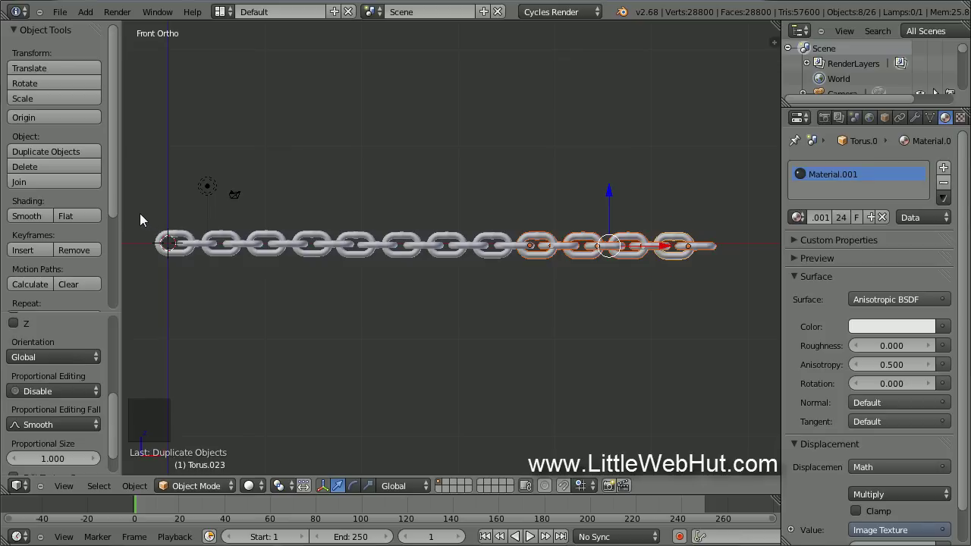
Step: Select all twenty-four chain pieces together before adding the point lamps
left_click(146, 217)
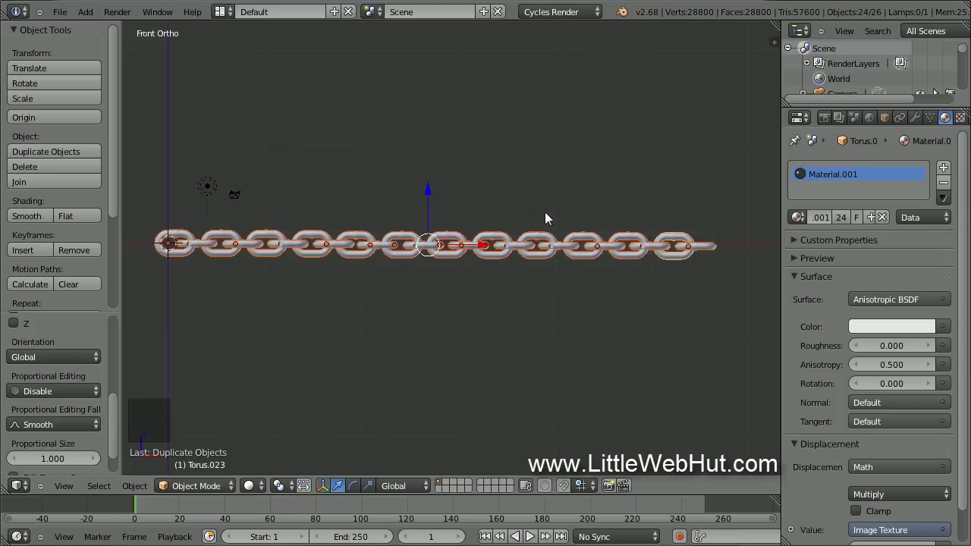
scroll("down", 3)
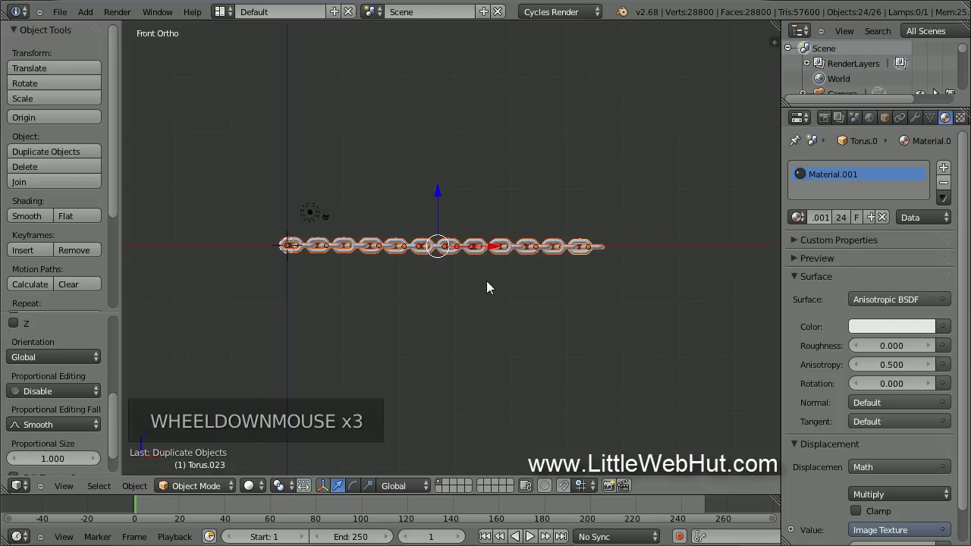
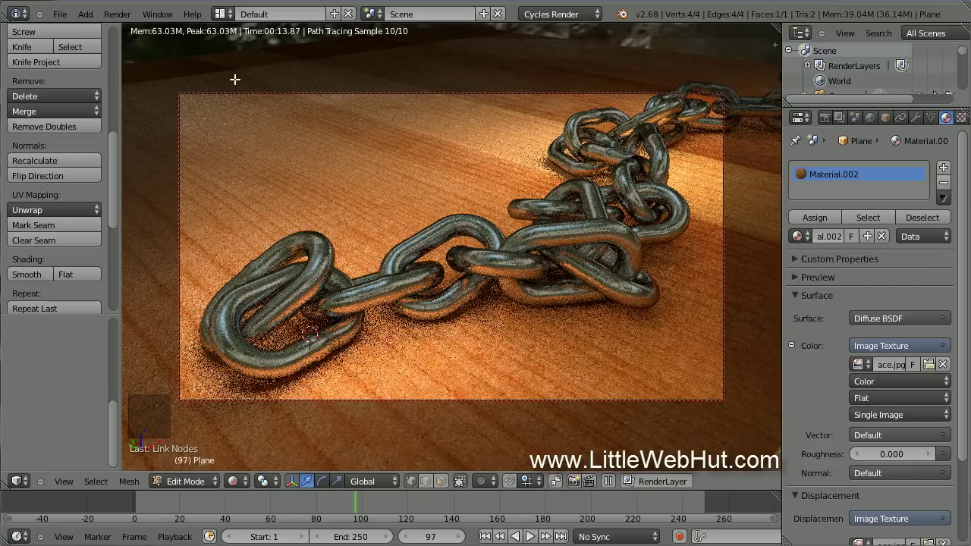
Step: Save the scene as chain.blend in the C:\demo\ folder
left_click(66, 17)
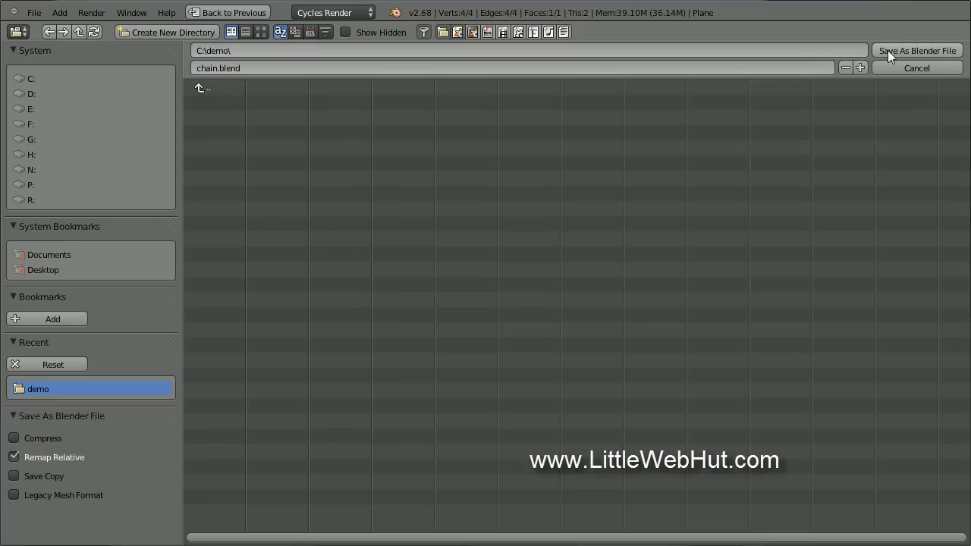
left_click(902, 52)
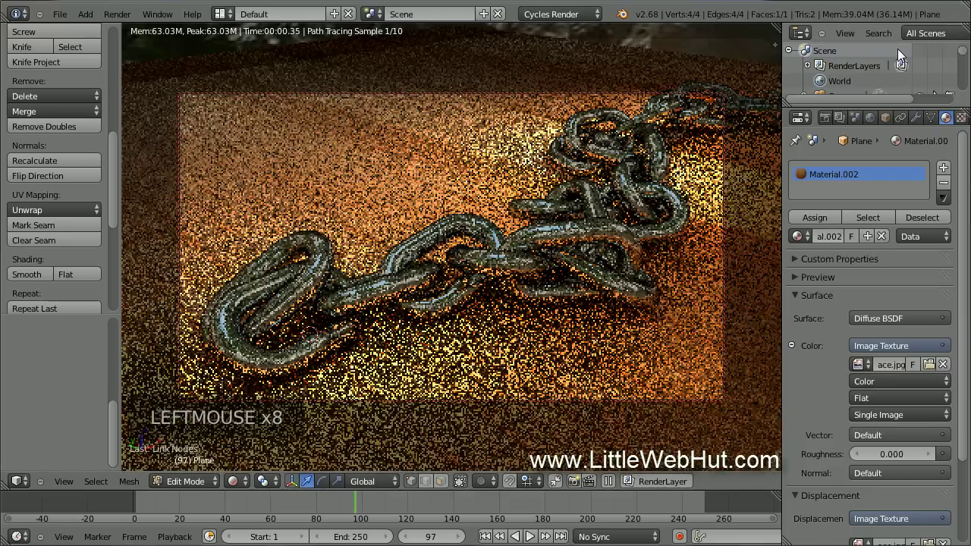
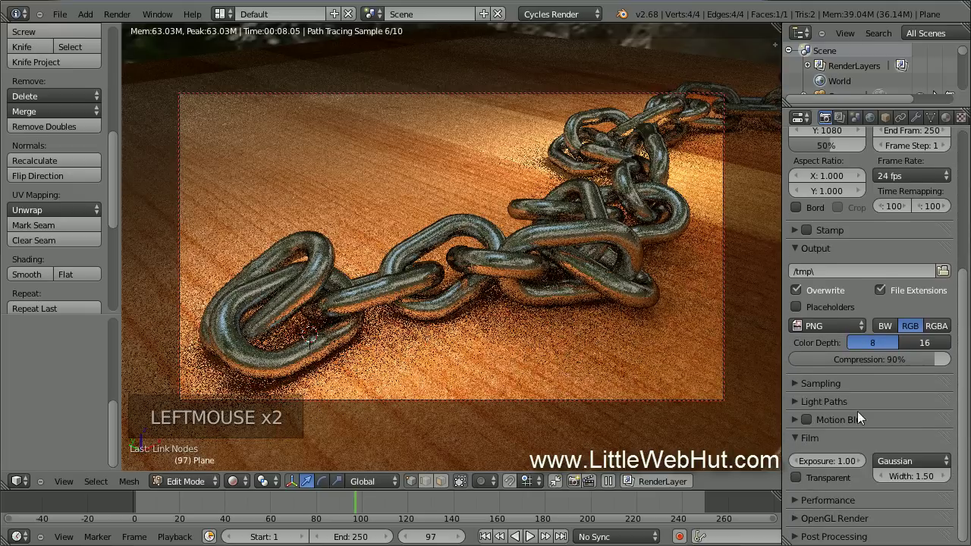
Step: Check the Cycles sampling counts and launch the final still render of frame 97
left_click(800, 391)
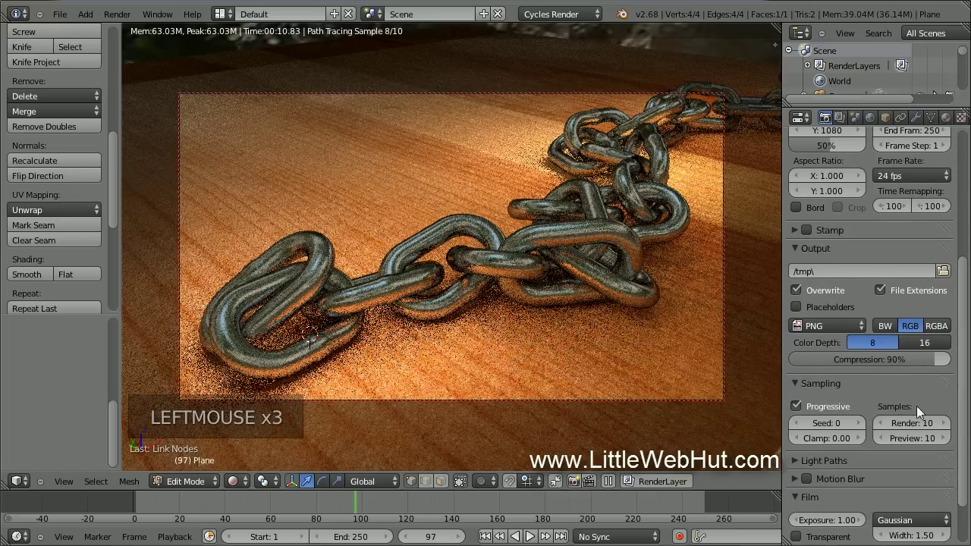
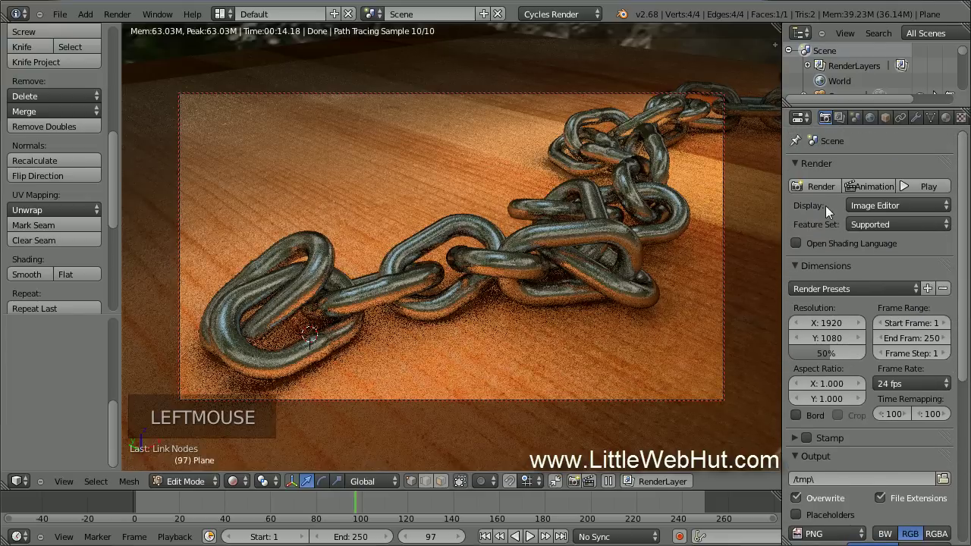
left_click(825, 188)
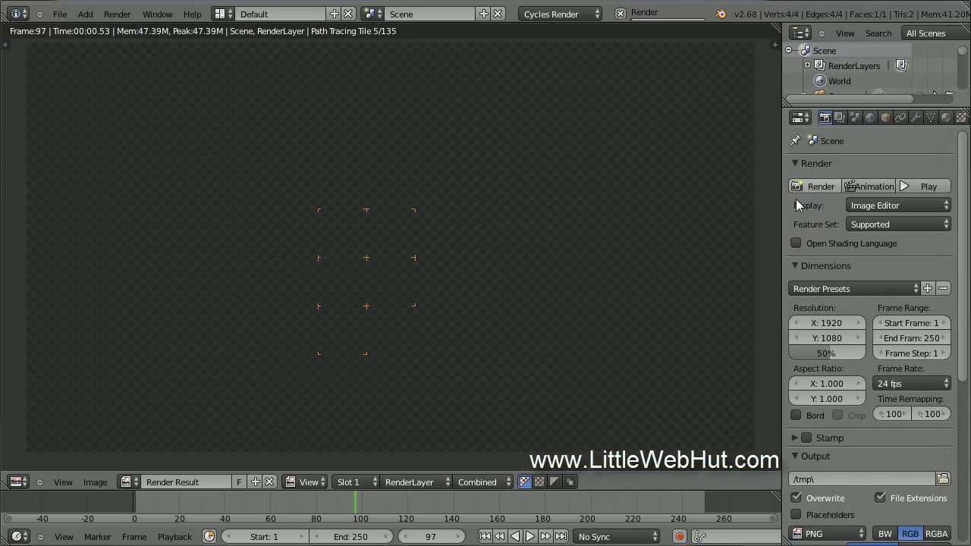